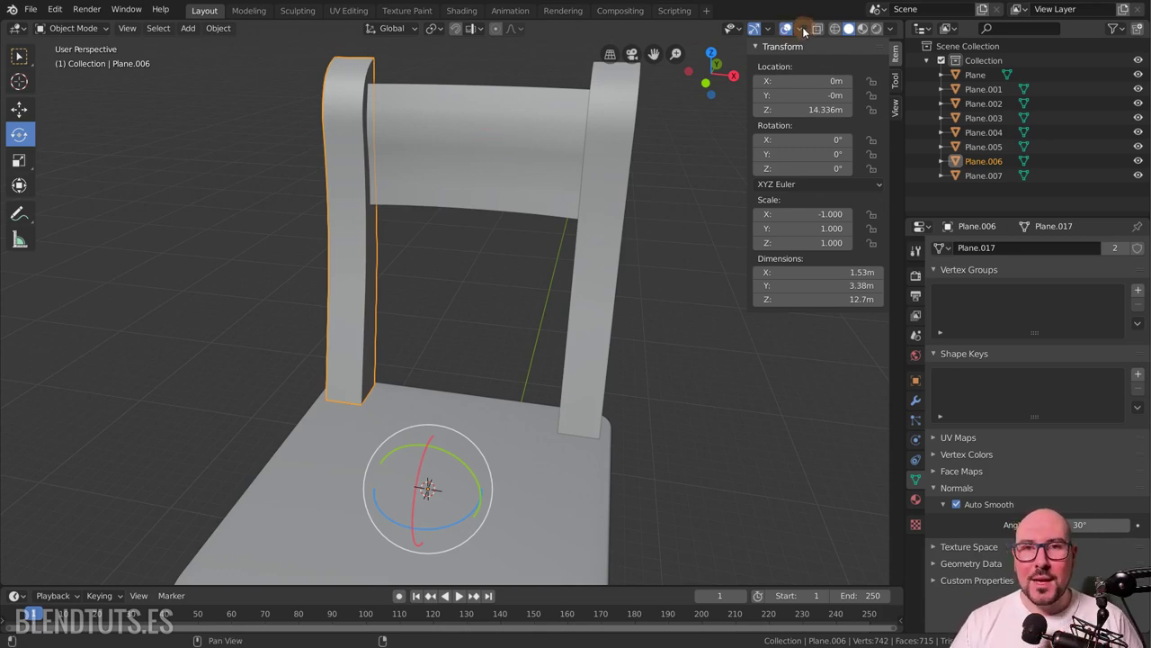
- Reveal the Viewport Overlays popover from the 3D viewport header
left_click(807, 28)
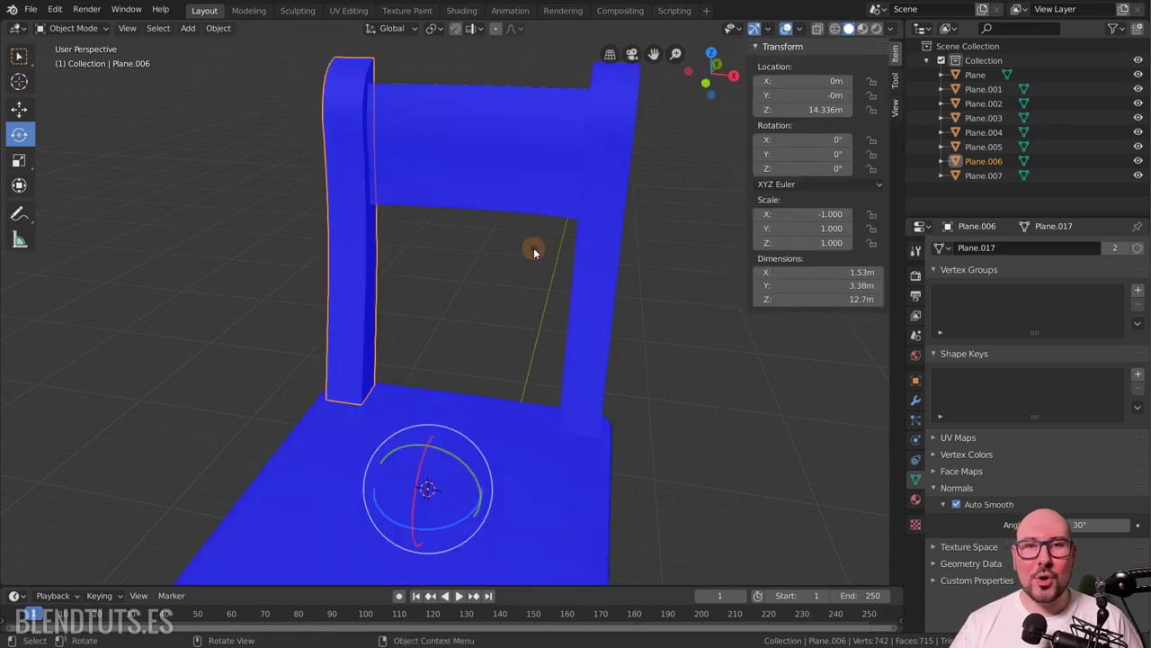
- Enable Face Orientation so the chair shows blue outward-facing surfaces, then select the back post
left_click(361, 289)
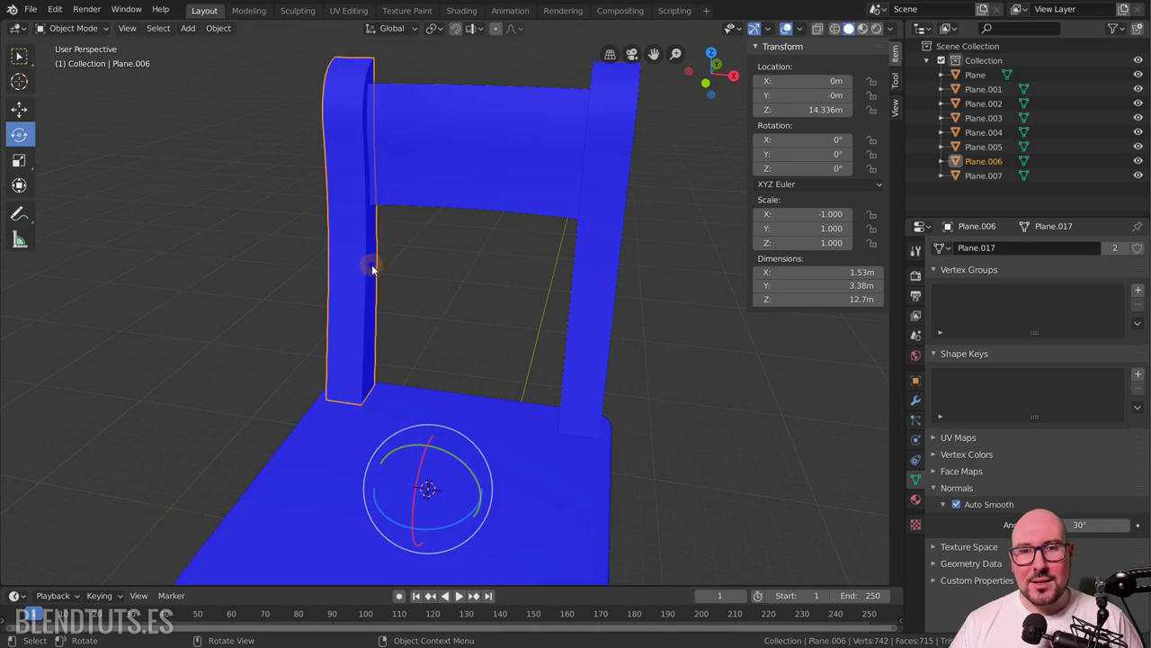
left_click(605, 253)
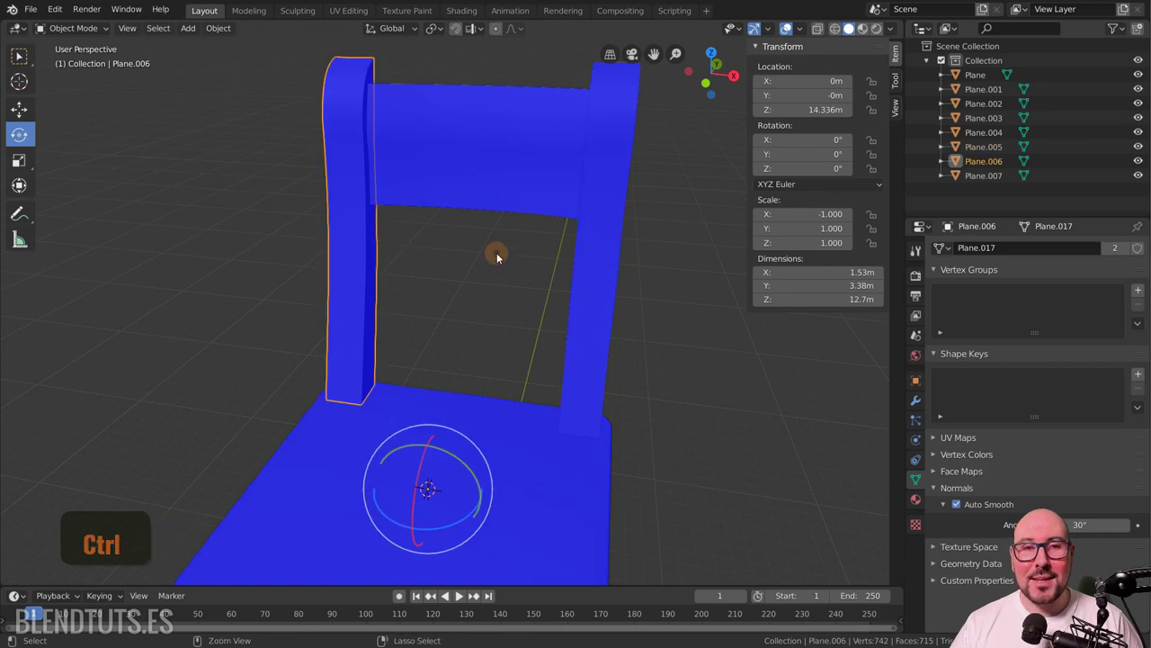
- Attempt Apply Scale on the mirrored post, hitting the multi-user data error with X scale still -1
key("ctrl+a")
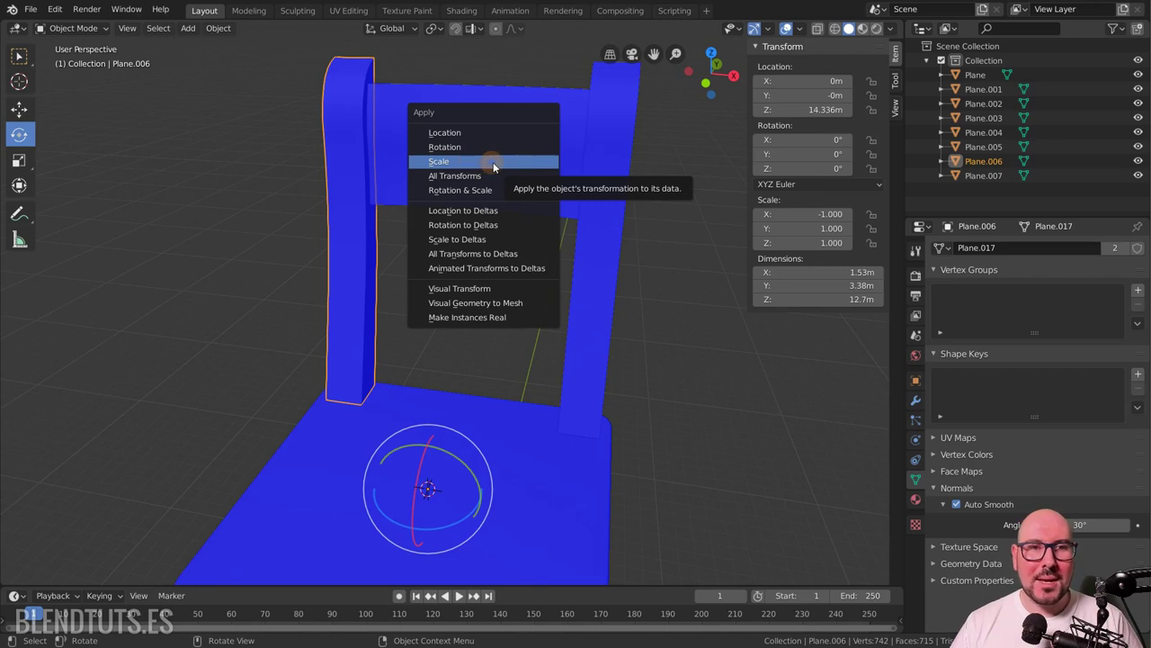
left_click(495, 172)
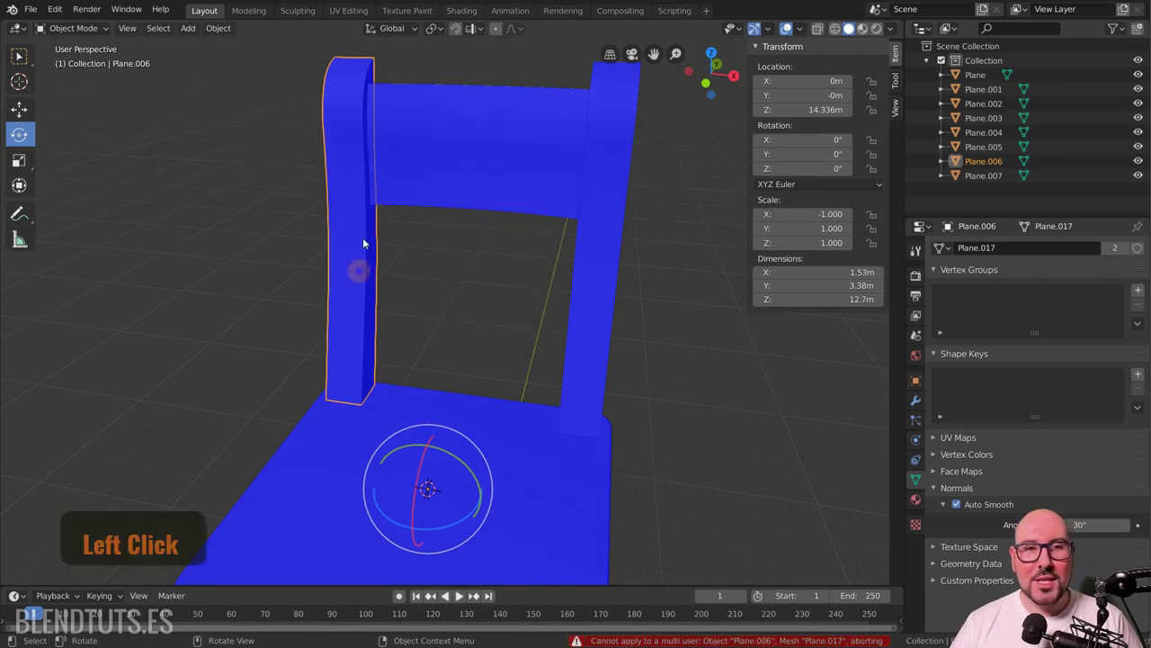
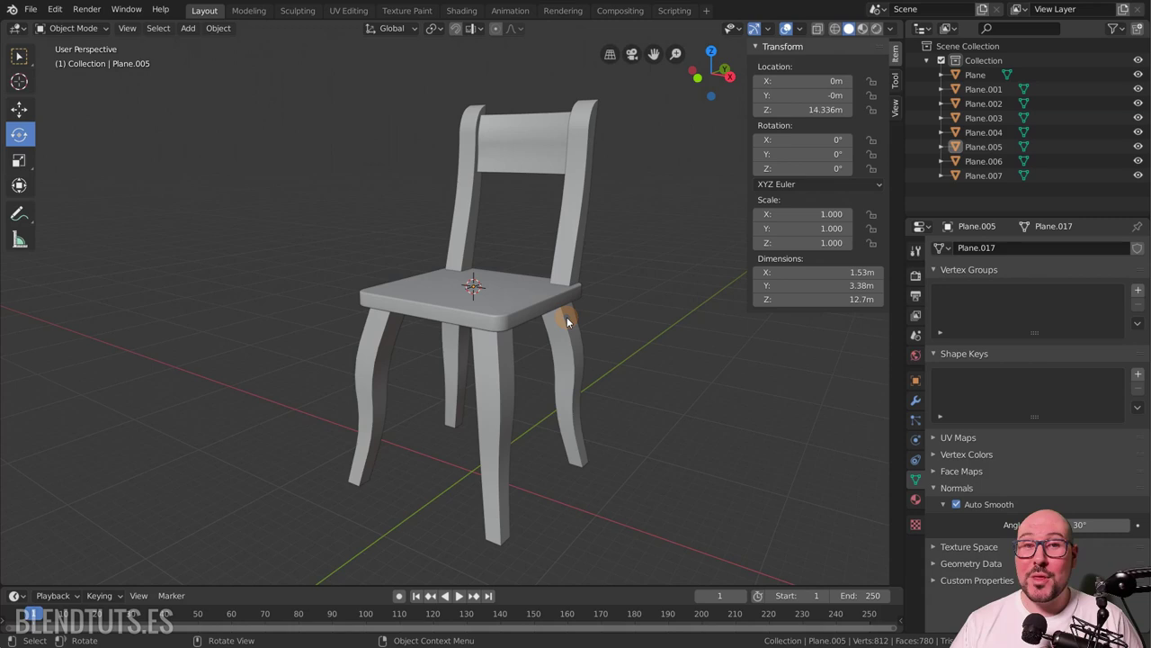
- Select the mirrored left back post Plane.006, now single-user with scale 1, 1, 1
left_click(585, 245)
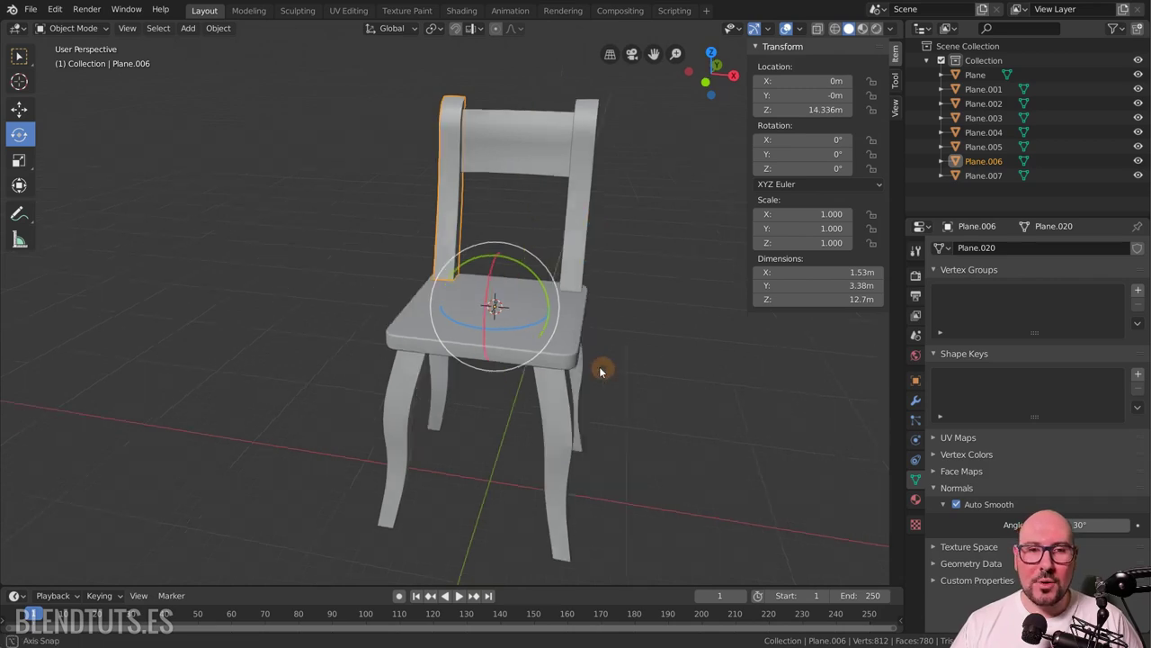
scroll("down", 3)
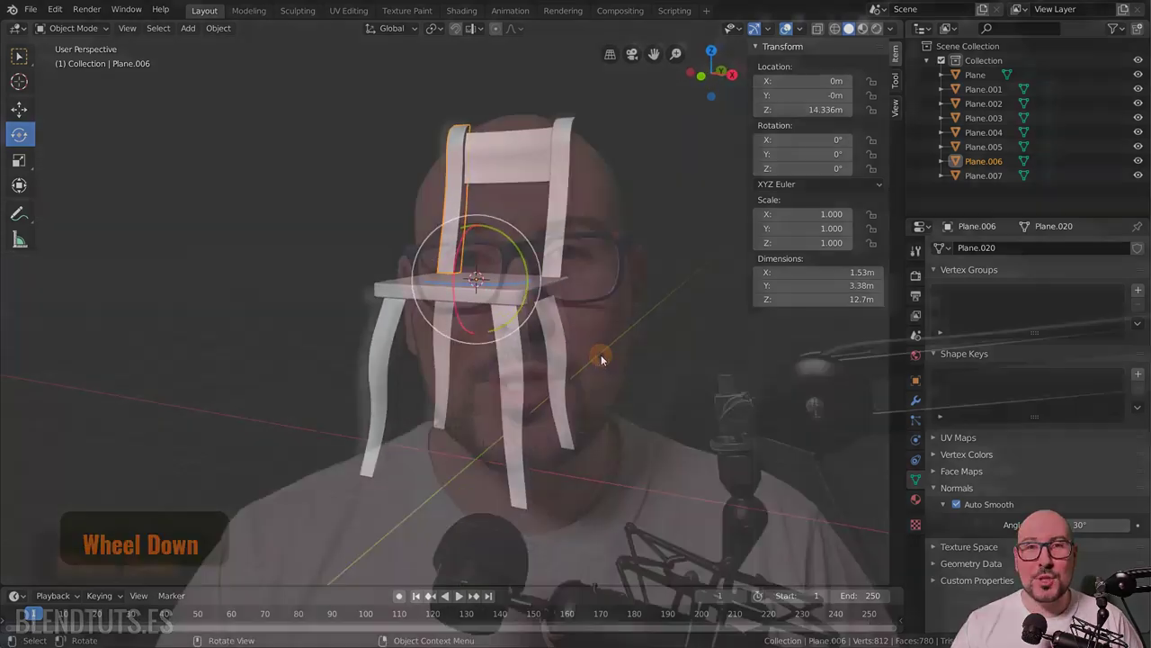